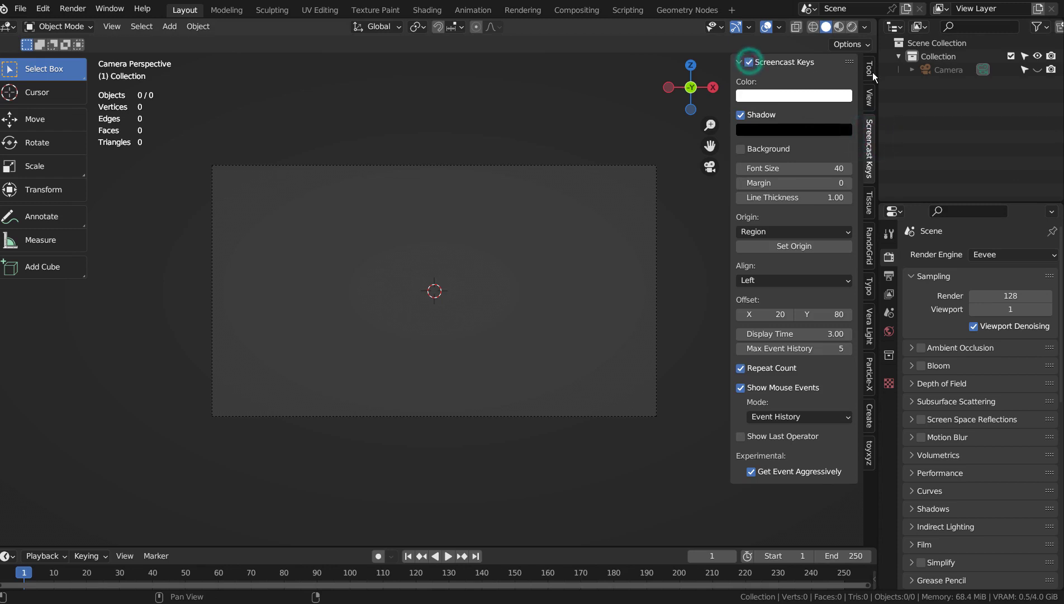
# - Add a cube mesh to the scene
pyautogui.click(877, 76)
pyautogui.click(311, 251)
pyautogui.press('shift+a')
pyautogui.click(383, 264)
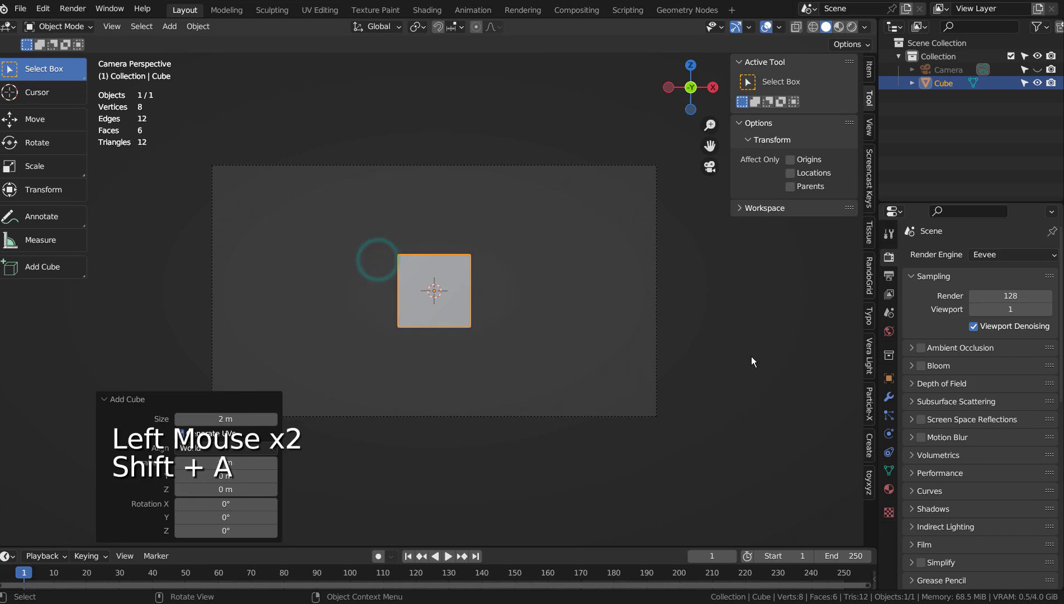
# - Scale the cube up, flatten it into a thin floor slab and lower it in the frame
pyautogui.press('s')
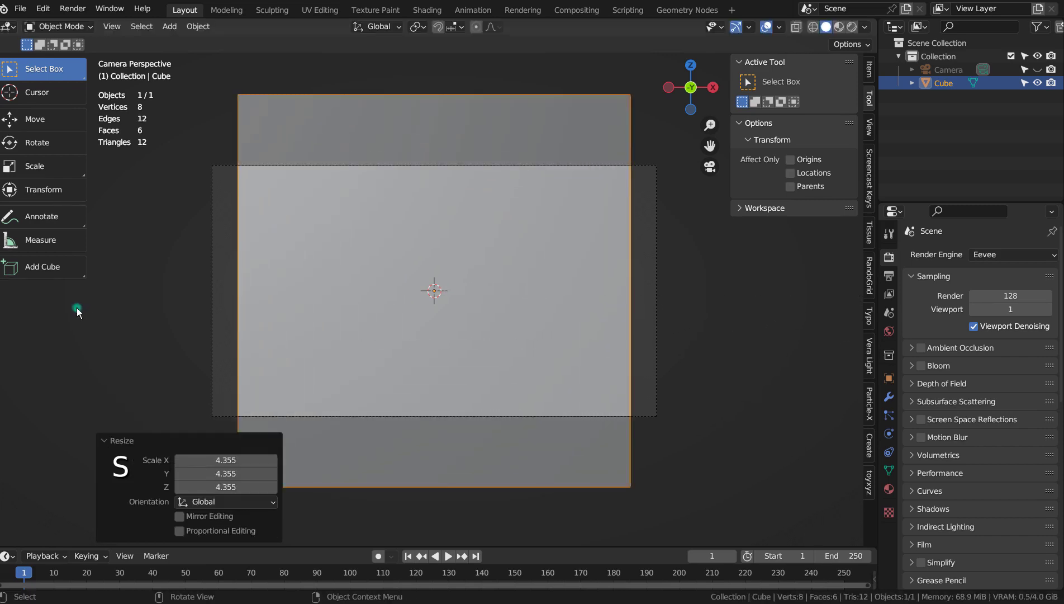
pyautogui.press('s')
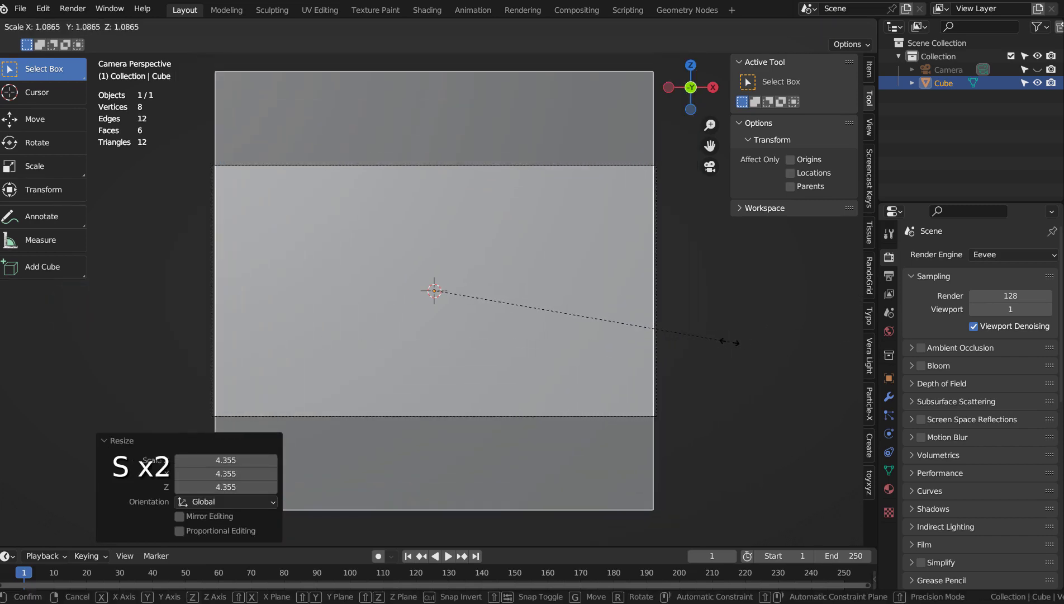
pyautogui.press('s')
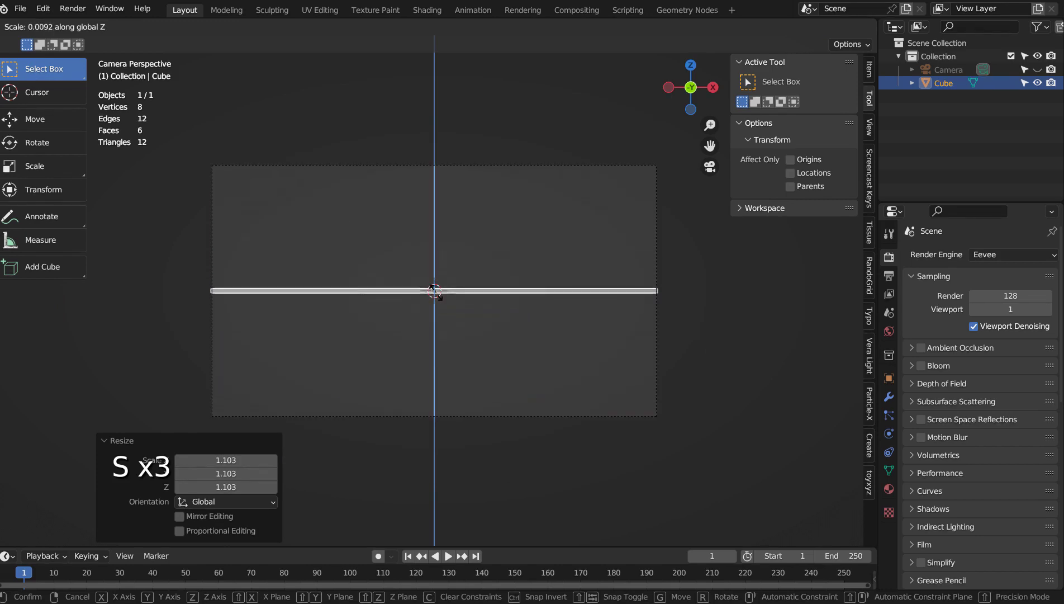
pyautogui.press('g')
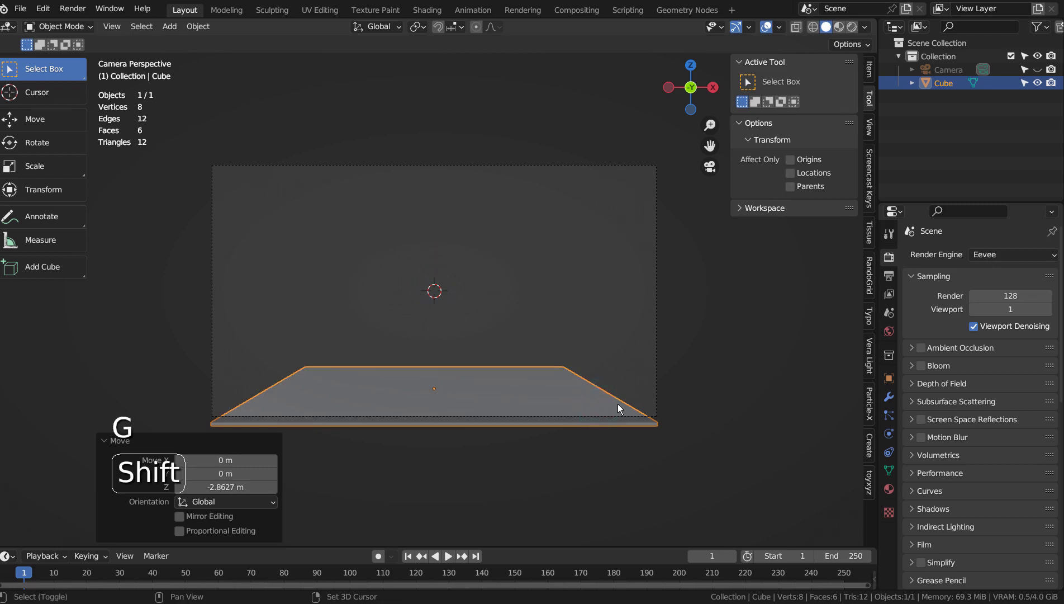
# - Duplicate the floor slab, stretch the copy vertically into a tall block and raise it onto the slab
pyautogui.press('shift+d')
pyautogui.press('s')
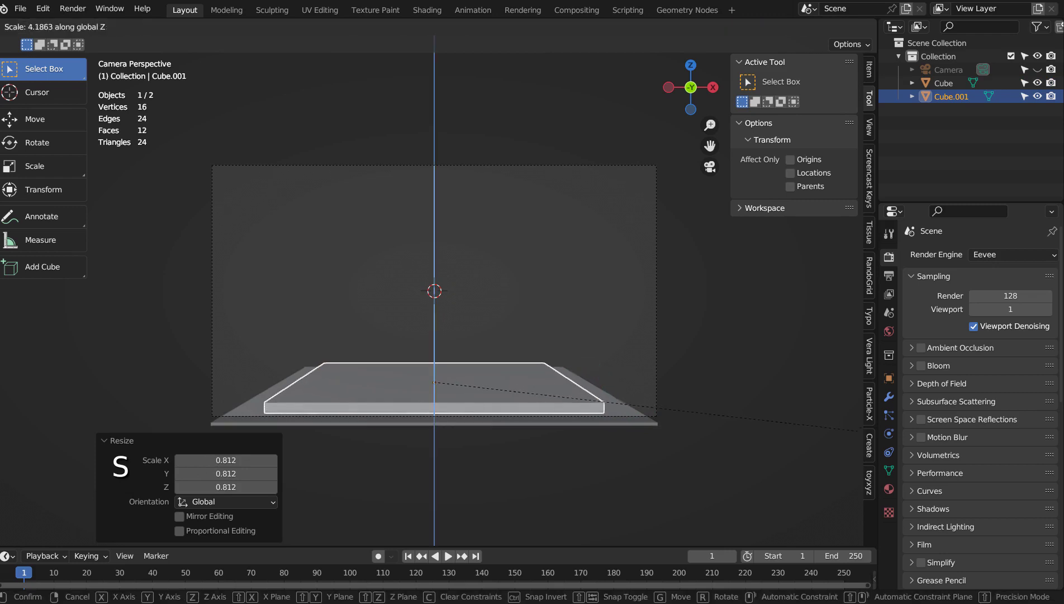
pyautogui.press('s')
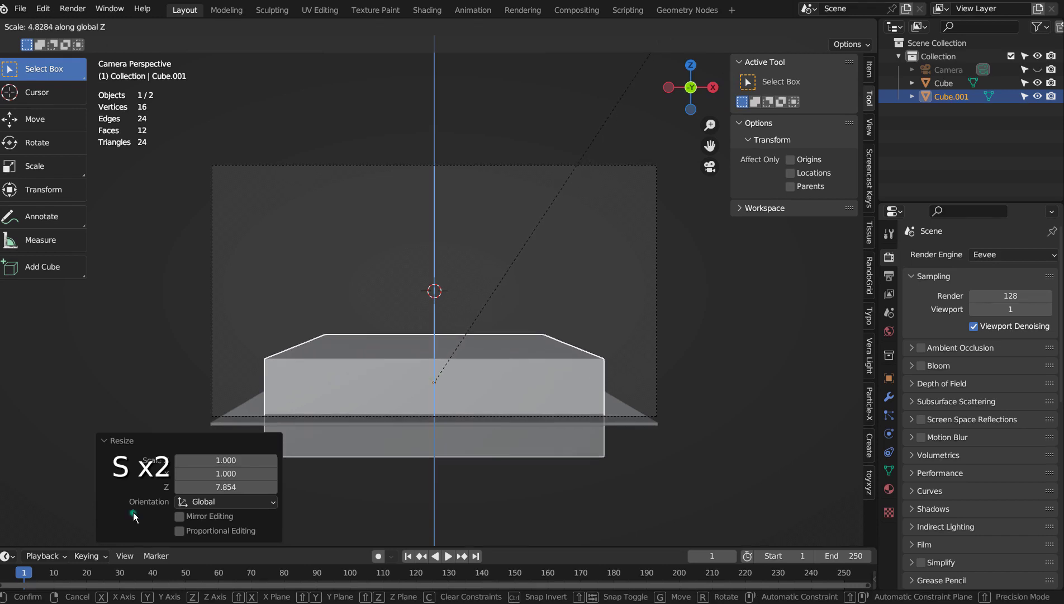
pyautogui.press('s')
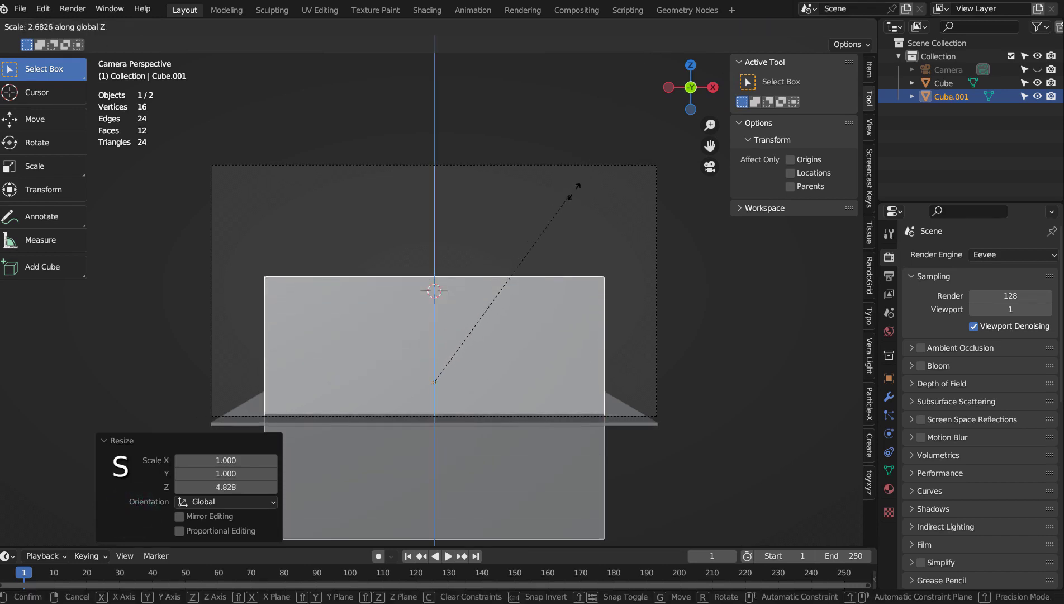
pyautogui.press('g')
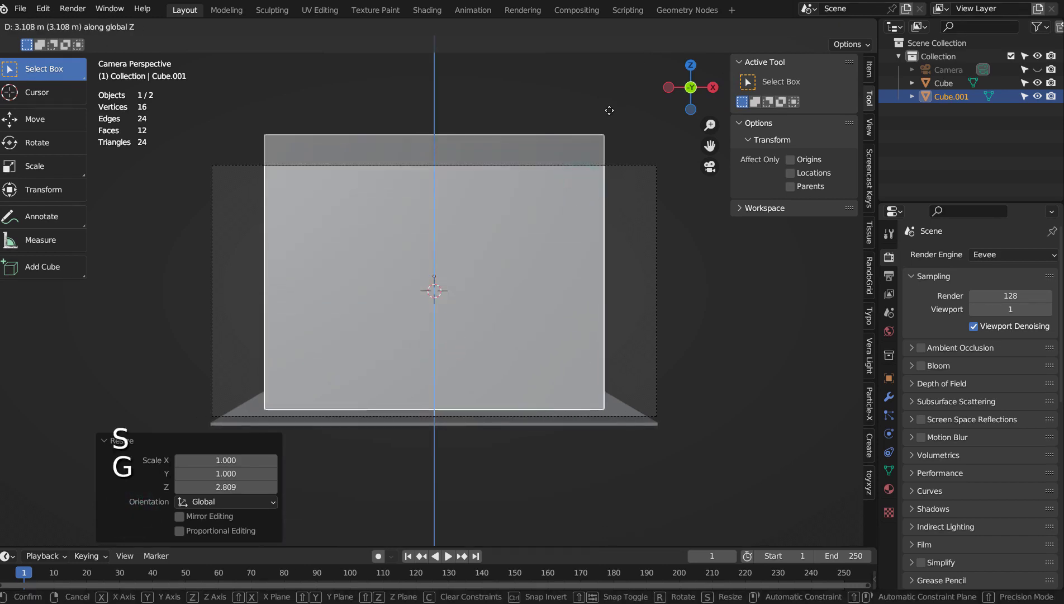
# - Check the block from the side view with X-ray shading toggled
pyautogui.press('KP_3')
pyautogui.press('KP_Enter')
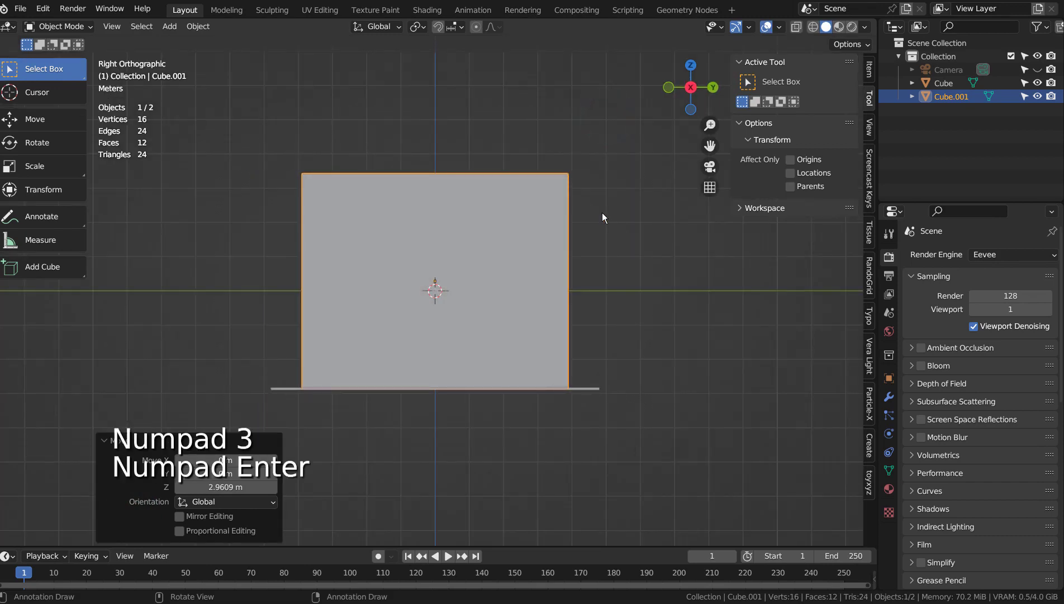
pyautogui.scroll(3)
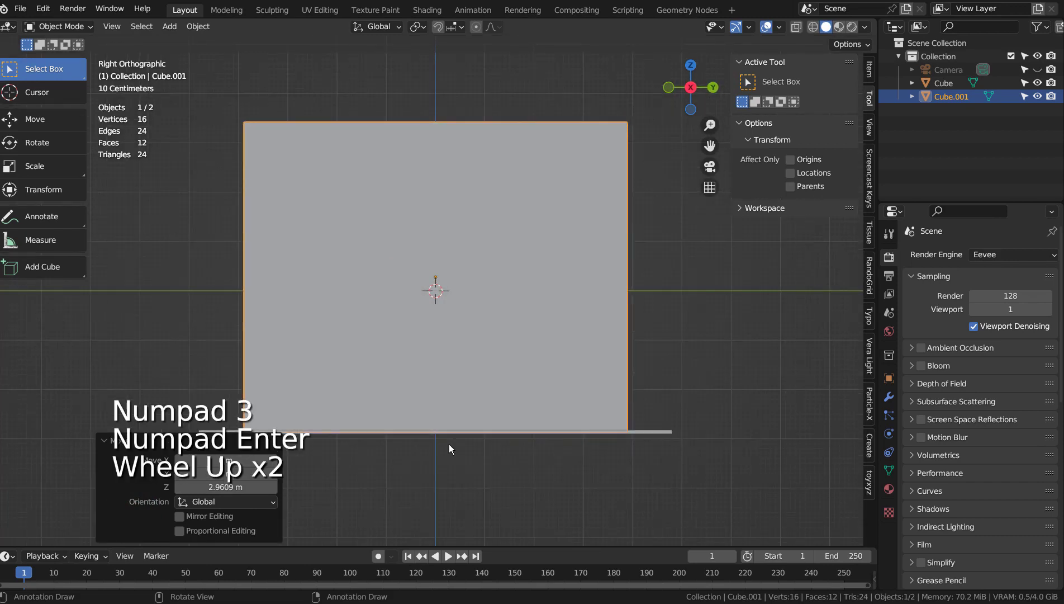
pyautogui.press('shift+z')
pyautogui.press('shift+z')
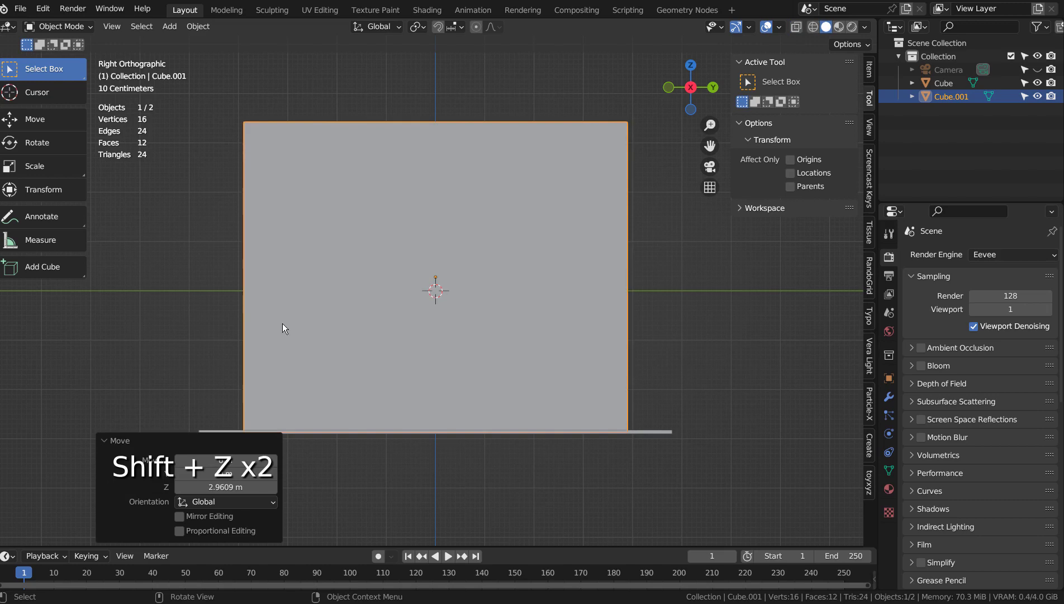
# - From the top view in X-ray, move the tall block to the back of the floor slab
pyautogui.press('KP_7')
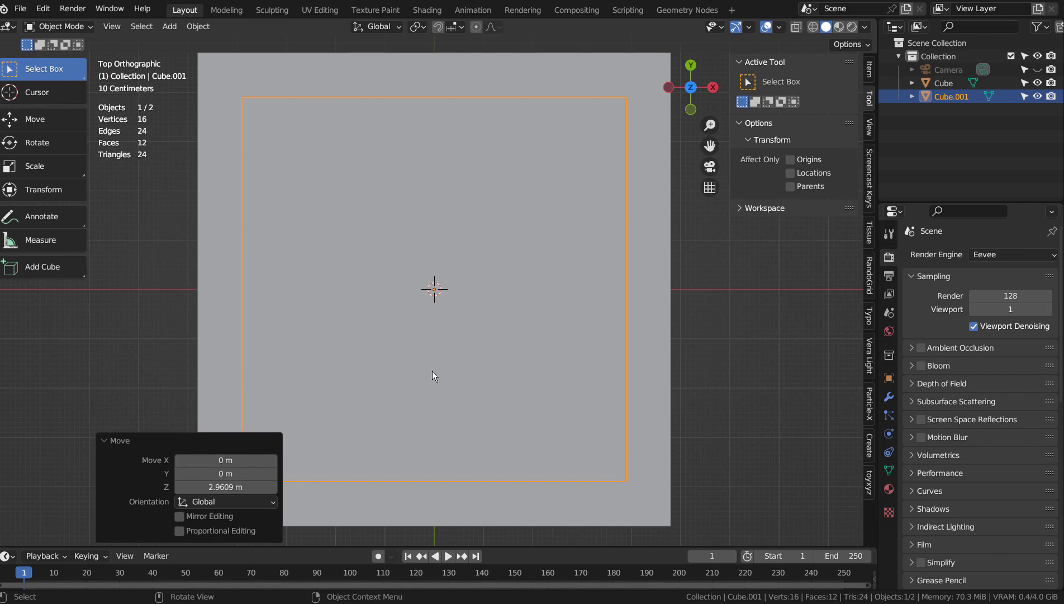
pyautogui.press('s')
pyautogui.press('shift+z')
pyautogui.press('g')
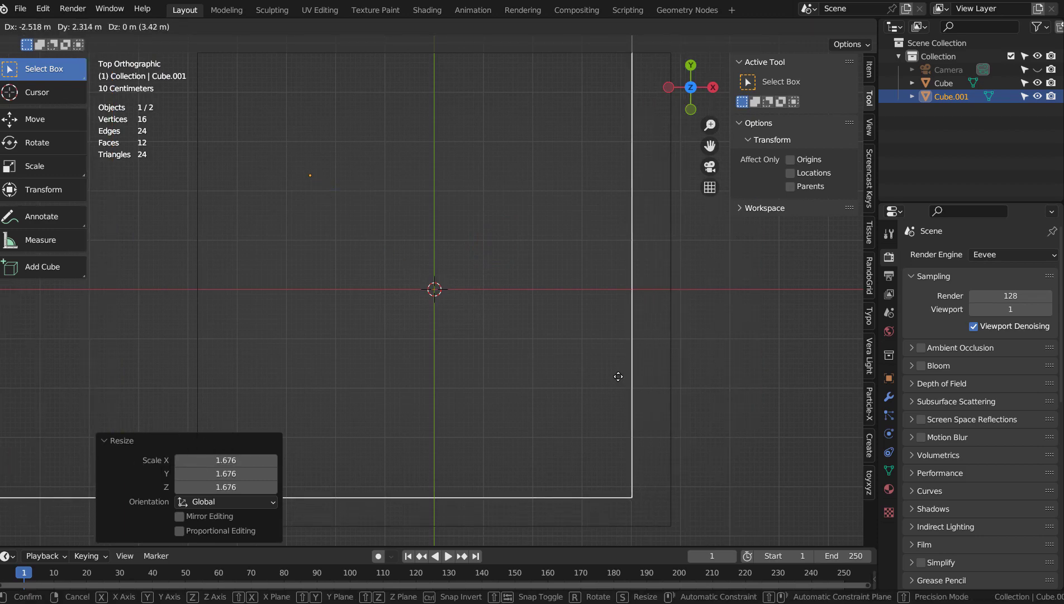
# - Orbit to inspect the arrangement, return to solid shading and select the floor slab
pyautogui.middleClick(746, 485)
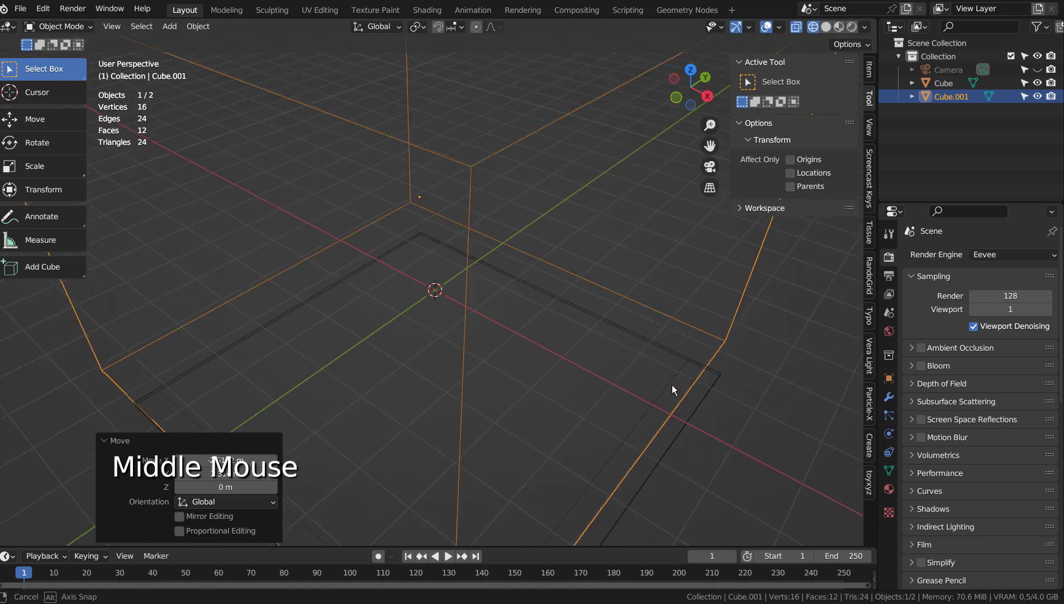
pyautogui.scroll(-3)
pyautogui.middleClick(638, 461)
pyautogui.scroll(-3)
pyautogui.middleClick(648, 442)
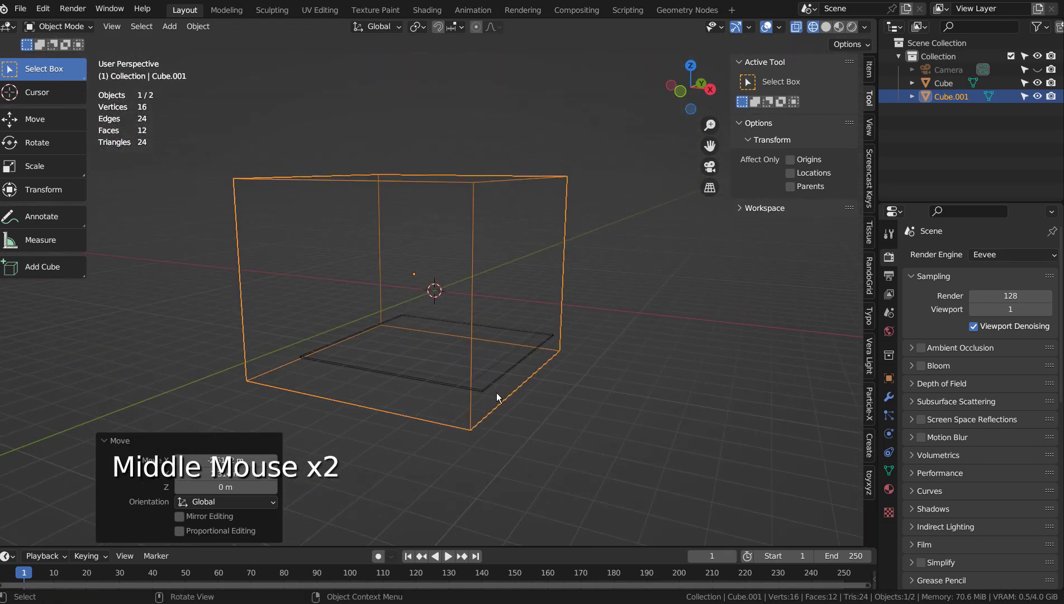
pyautogui.press('shift+z')
pyautogui.click(497, 380)
# - Scale the floor slab up evenly so the tall block stands at its back edge
pyautogui.press('s')
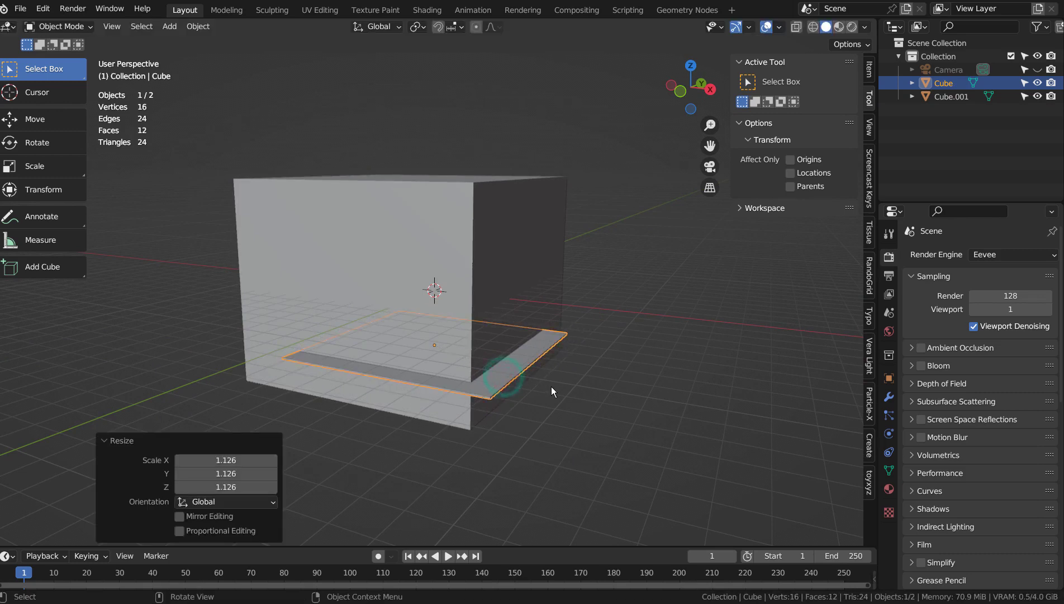
pyautogui.press('s')
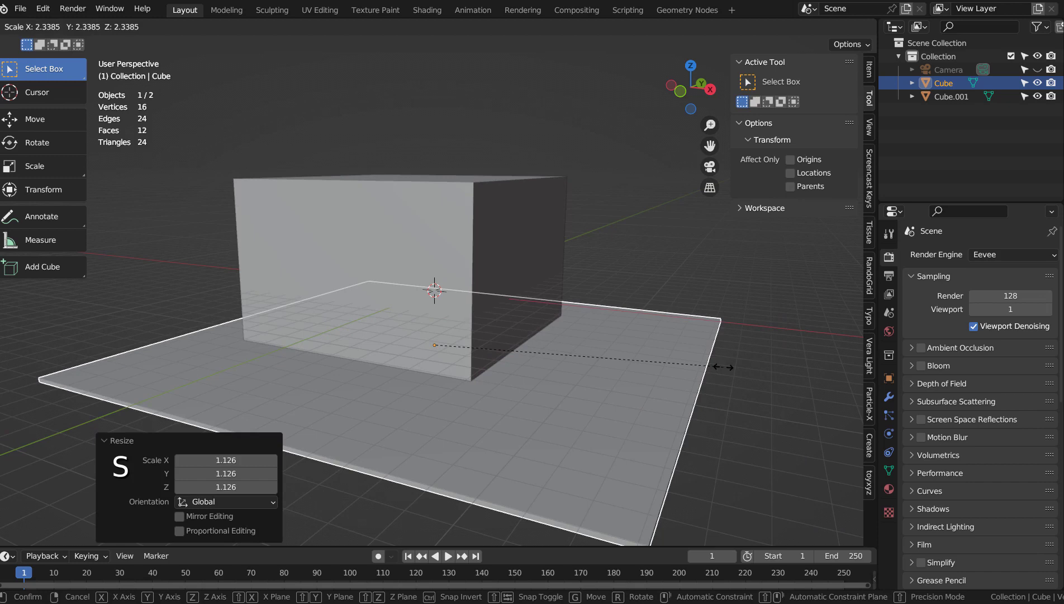
pyautogui.press('ctrl+z')
pyautogui.scroll(3)
pyautogui.middleClick(651, 446)
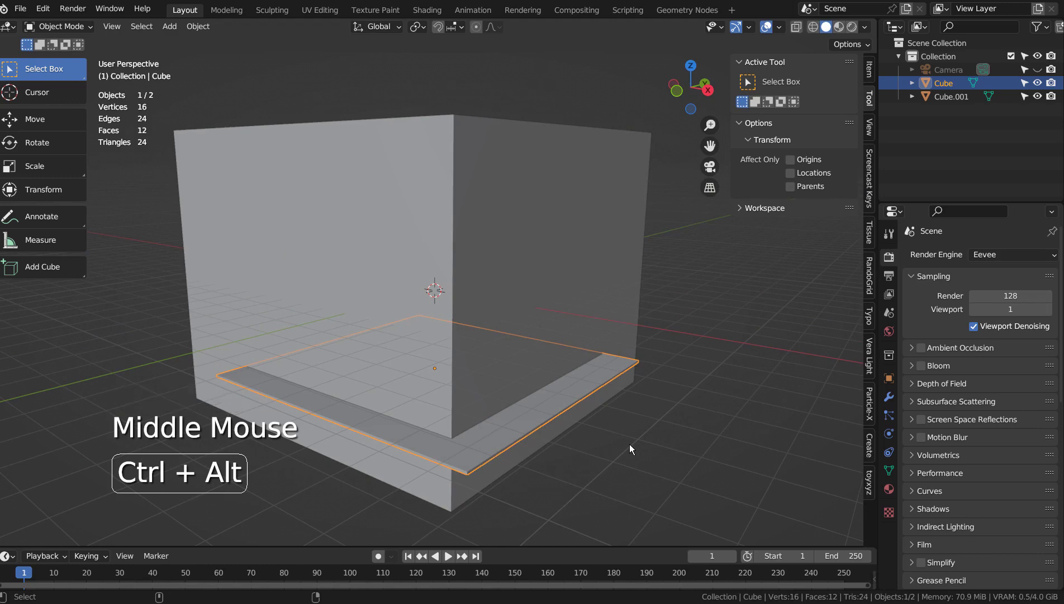
# - Fly the camera with walk navigation to frame the slab and block
pyautogui.press('shift+`')
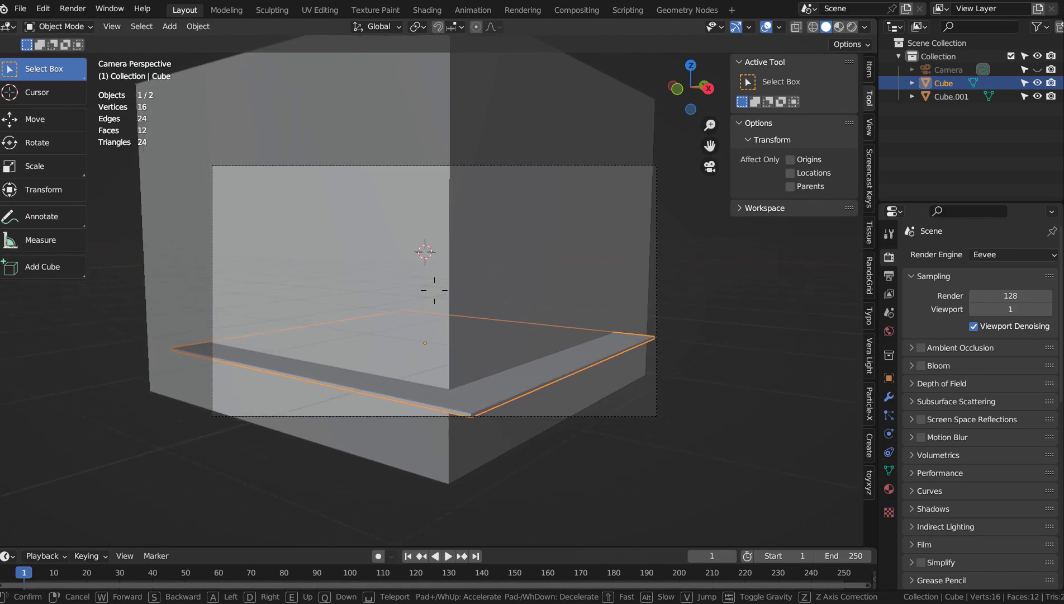
# - Duplicate the tall block and lower the copy into a broad base beneath the floor slab
pyautogui.click(522, 463)
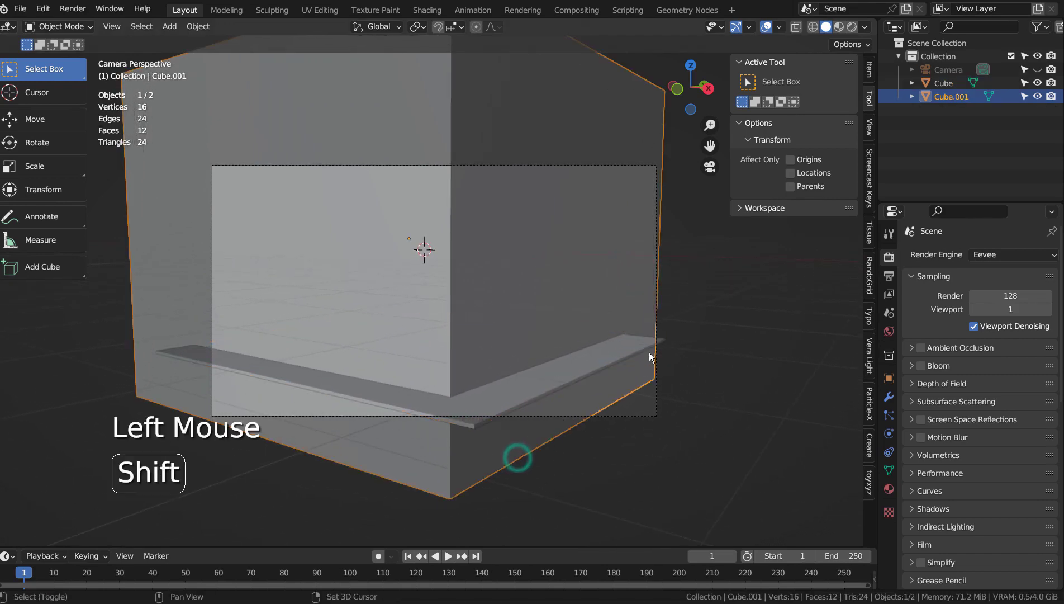
pyautogui.press('shift+d')
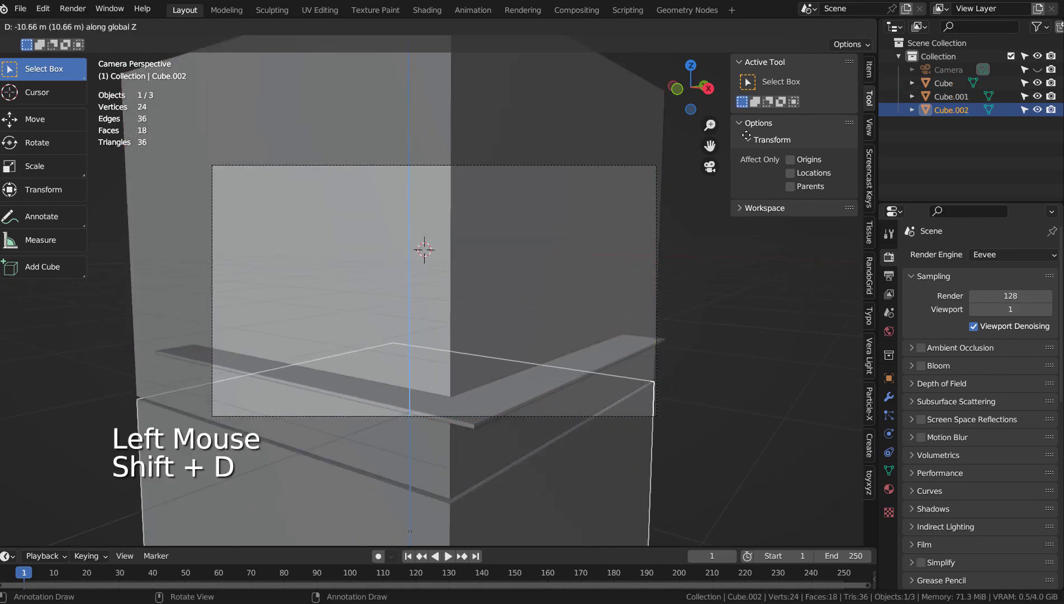
pyautogui.press('KP_1')
pyautogui.press('KP_0')
pyautogui.press('KP_0')
pyautogui.press('KP_3')
pyautogui.press('g')
pyautogui.press('s')
pyautogui.press('g')
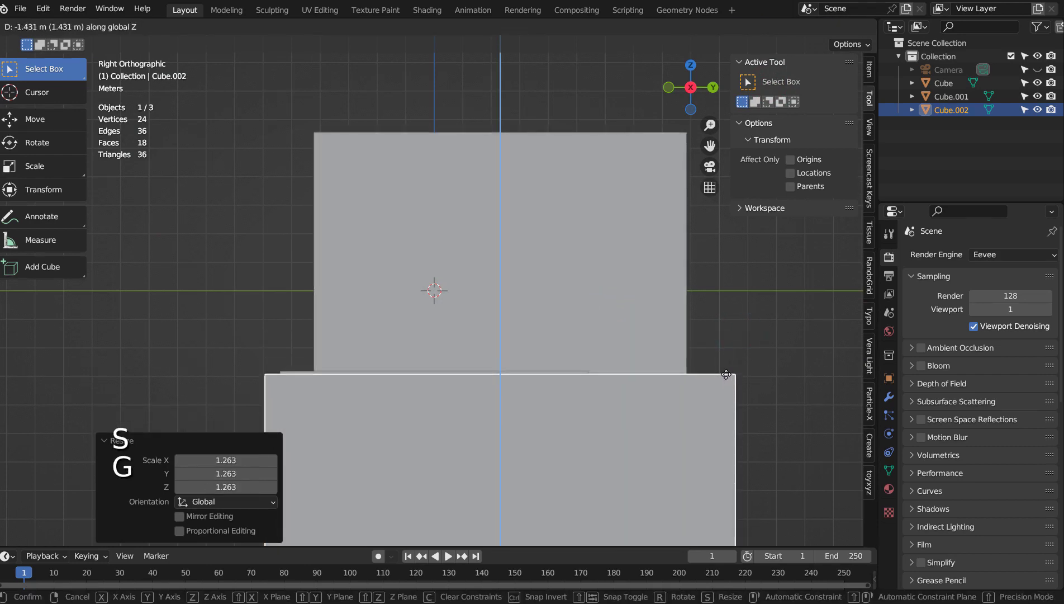
pyautogui.press('KP_0')
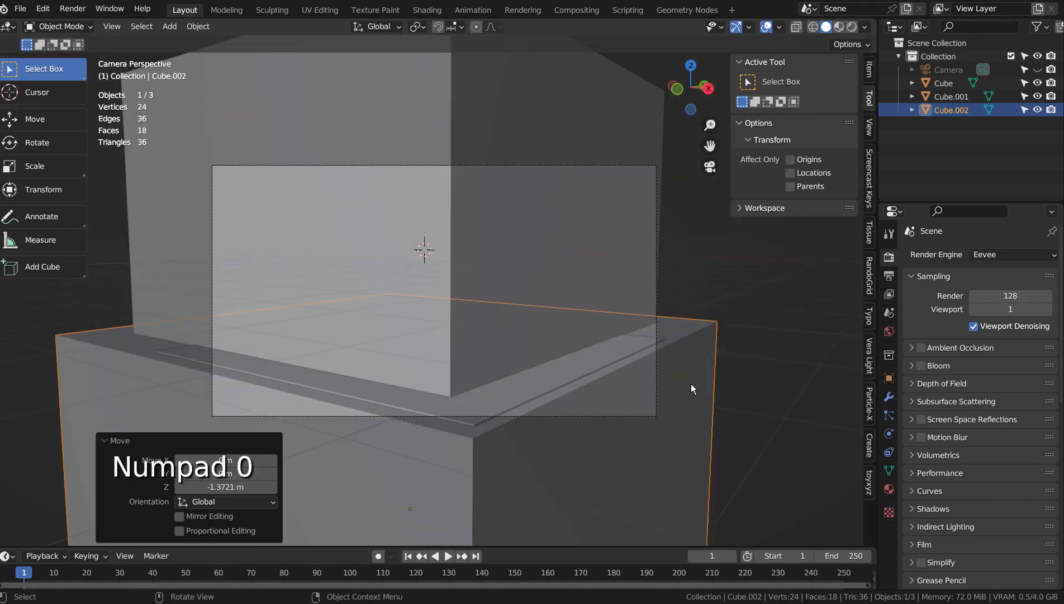
# - Reframe the shot with walk navigation and adjust the base's size and position
pyautogui.press('shift+`')
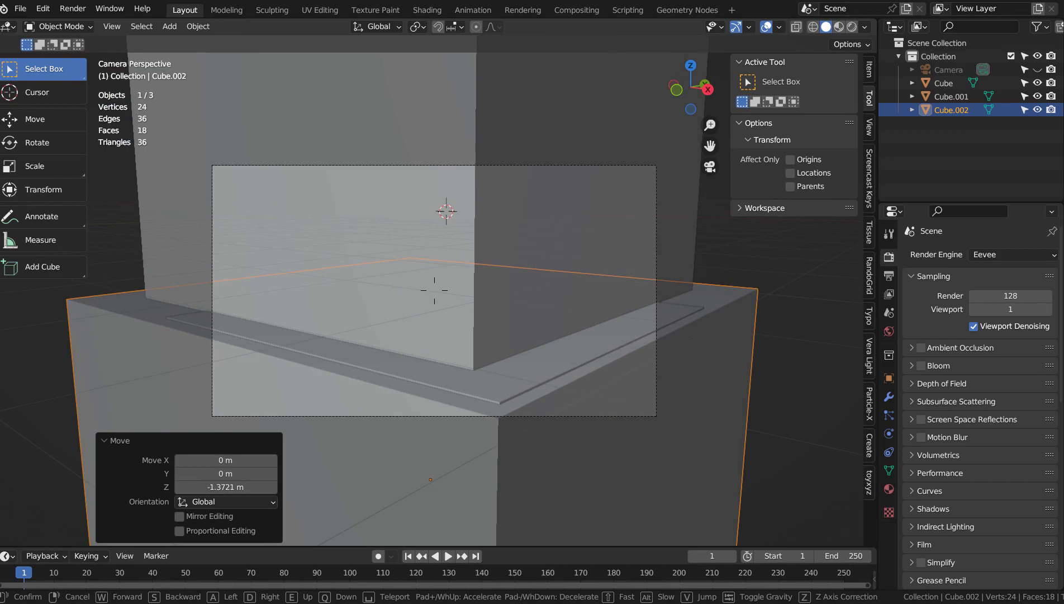
pyautogui.click(701, 385)
pyautogui.press('s')
pyautogui.press('g')
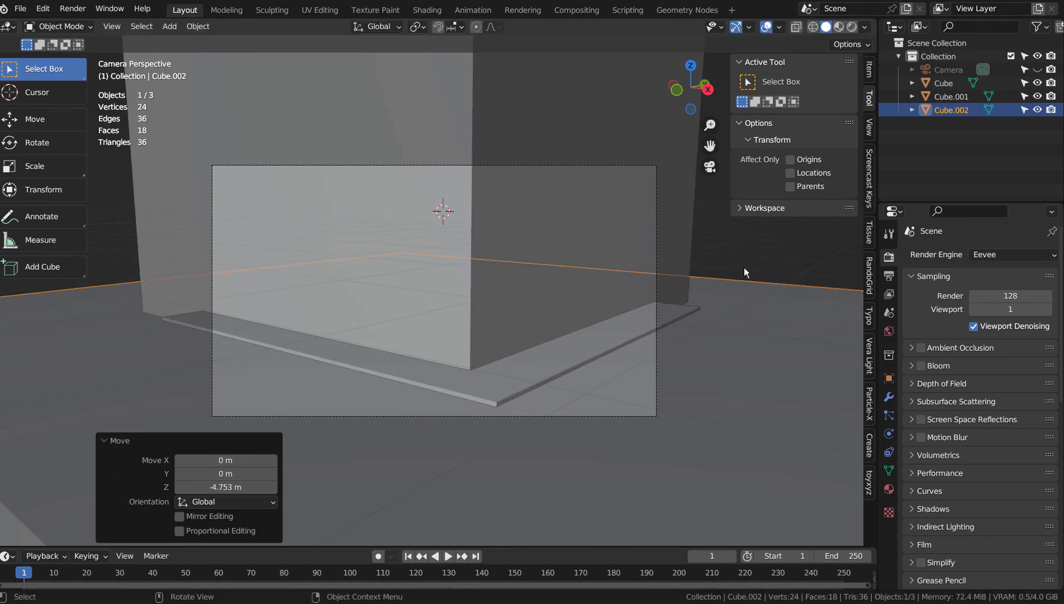
# - Nudge the floor slab slightly along X and fly the camera to refine the framing
pyautogui.click(754, 263)
pyautogui.click(698, 311)
pyautogui.press('g')
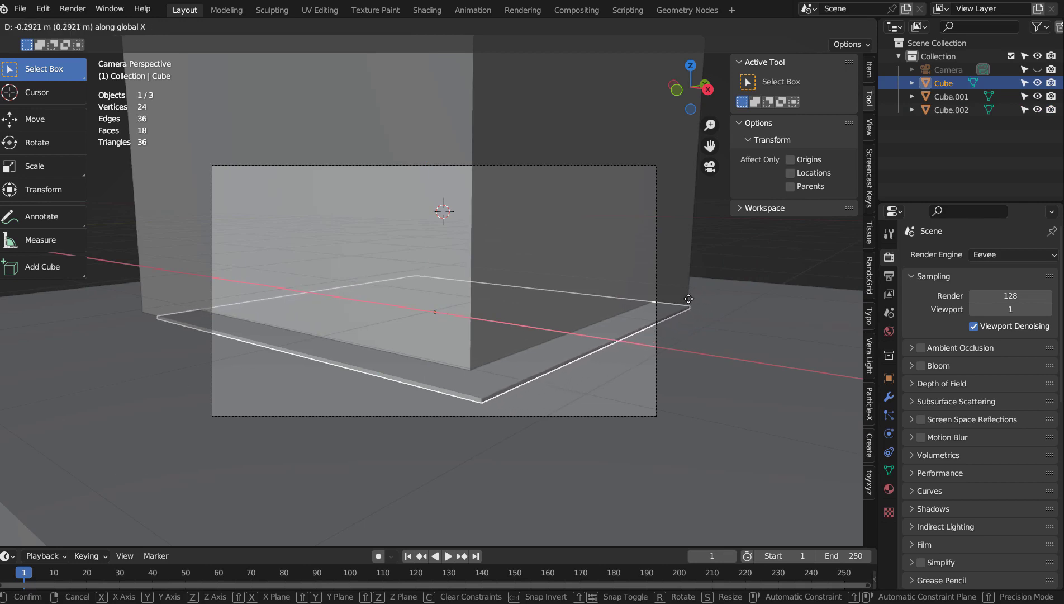
pyautogui.press('ctrl+z')
pyautogui.press('shift+`')
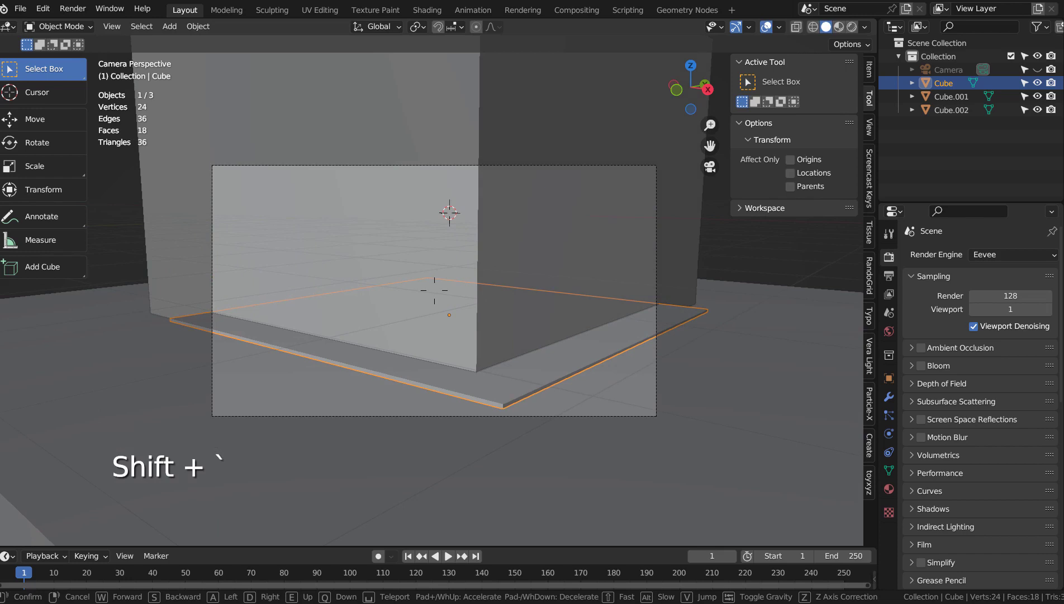